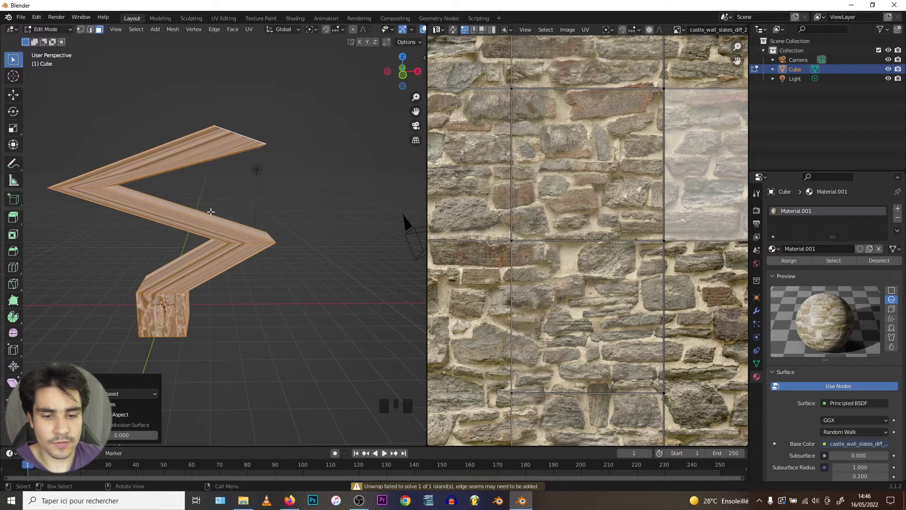
Smart-UV-project the zigzag mesh so its islands land on the stone wall texture
key("u")
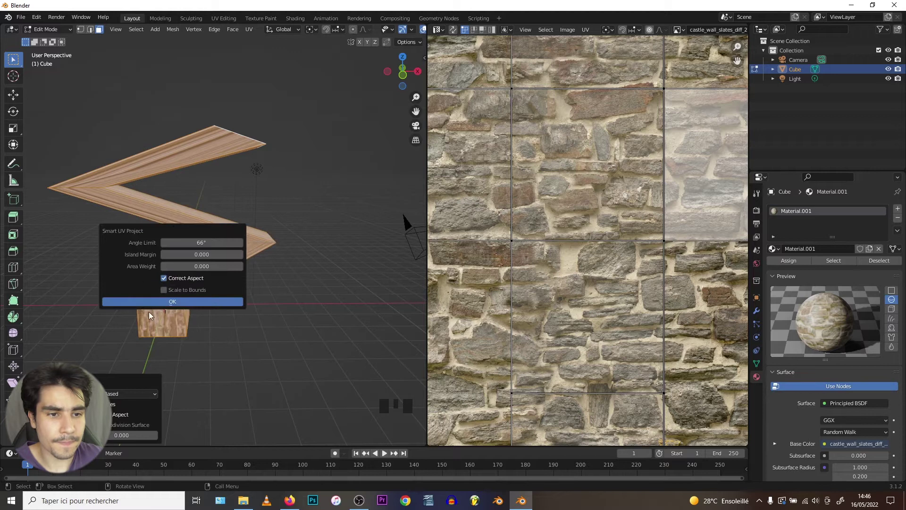
key("Tab")
left_click_drag(105, 217, 149, 221)
key("Tab")
scroll("down", 3)
middle_click(549, 225)
scroll("up", 3)
middle_click(588, 230)
key("a")
scroll("down", 3)
middle_click(583, 215)
scroll("up", 3)
scroll("down", 3)
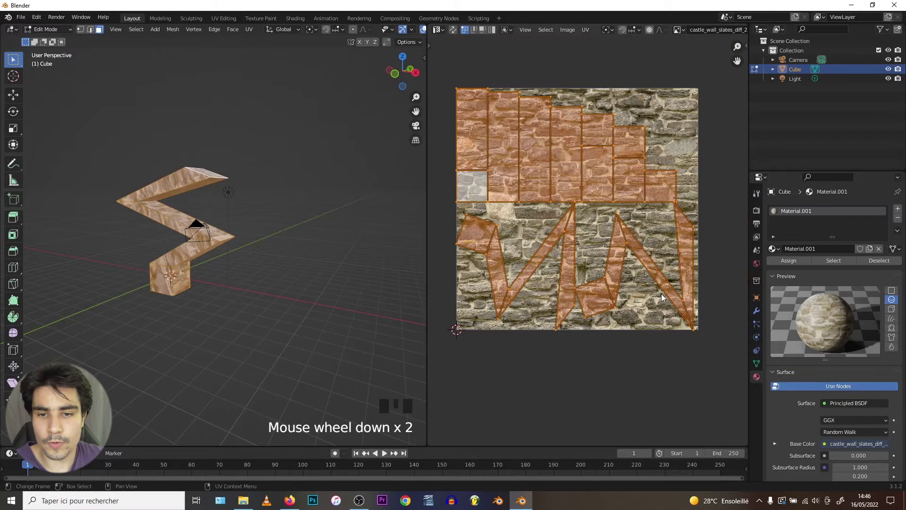
scroll("up", 3)
Select the projected UV islands and rotate them over the stone texture with R
left_click_drag(126, 210, 162, 210)
scroll("down", 3)
left_click_drag(165, 205, 206, 322)
key("r")
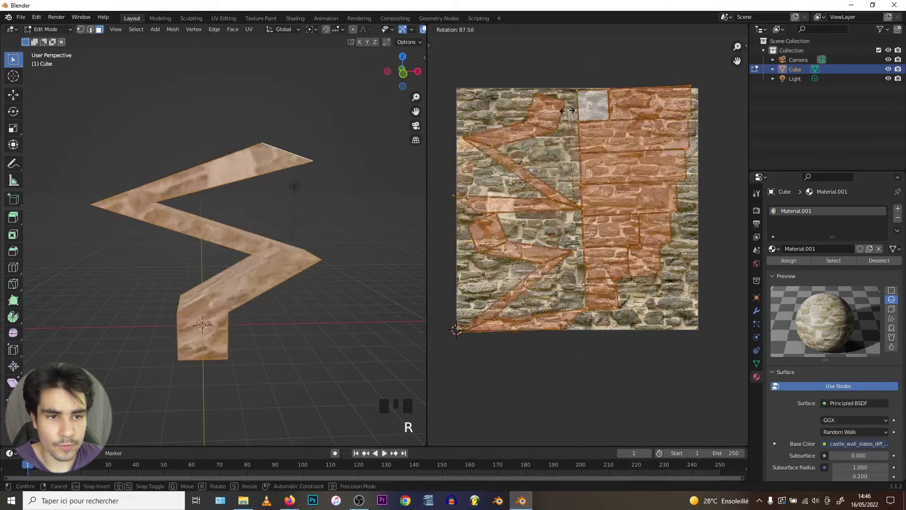
key("ctrl+z")
left_click_drag(440, 29, 548, 174)
scroll("down", 3)
middle_click(518, 173)
Wire Texture Coordinate and Mapping nodes into the stone image texture, then return to the UV layout
left_click(560, 177)
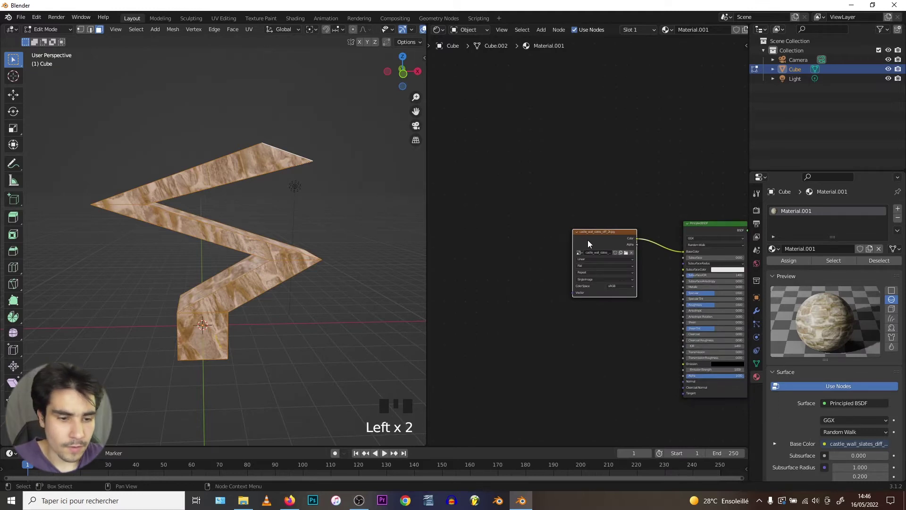
key("shift+a")
key("p")
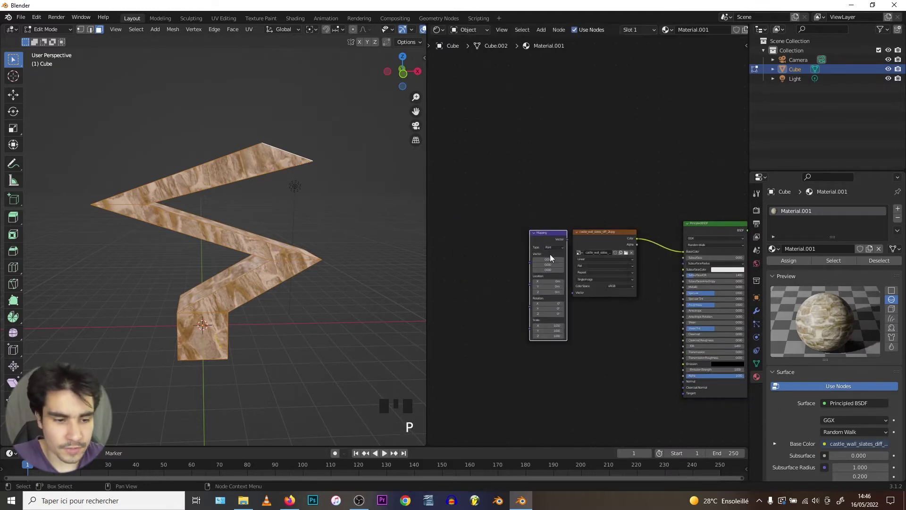
key("shift+a")
key("o")
left_click_drag(488, 258, 546, 244)
left_click_drag(554, 243, 560, 281)
scroll("up", 3)
middle_click(544, 279)
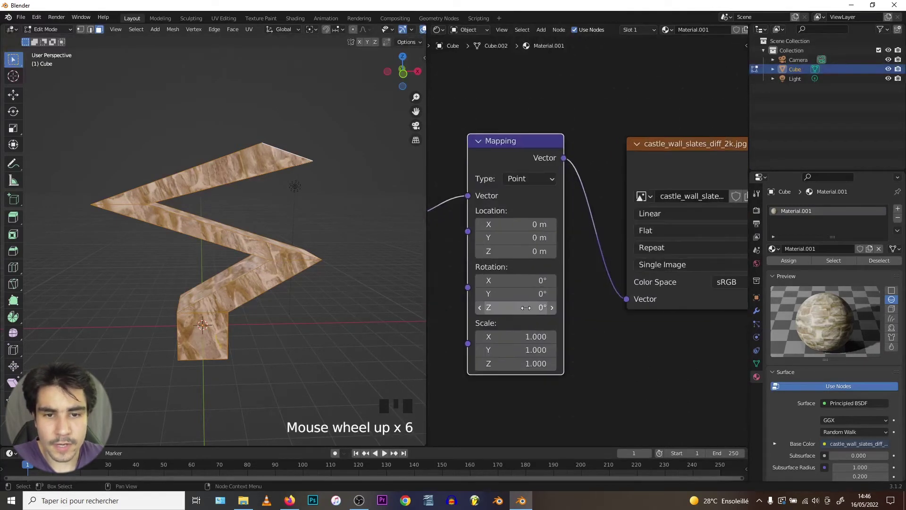
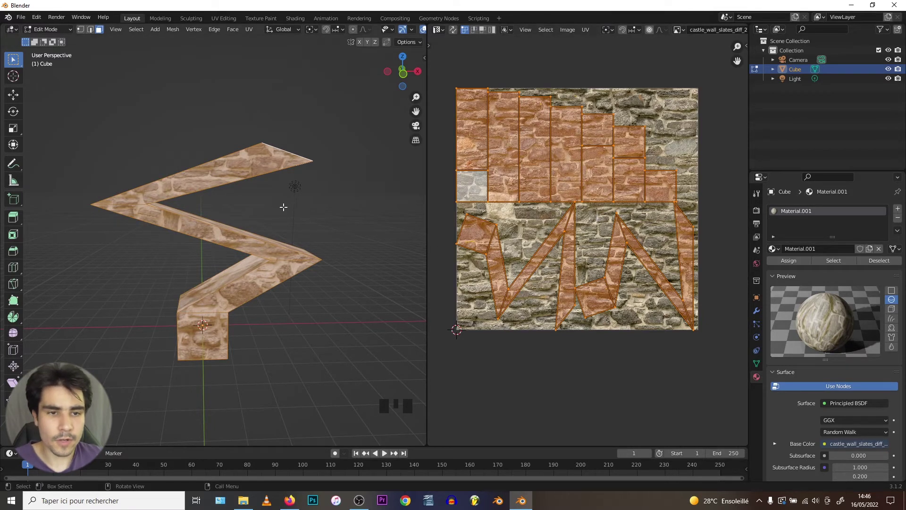
Review the UV mapping operations, leave Edit Mode and select the zigzag mesh
key("u")
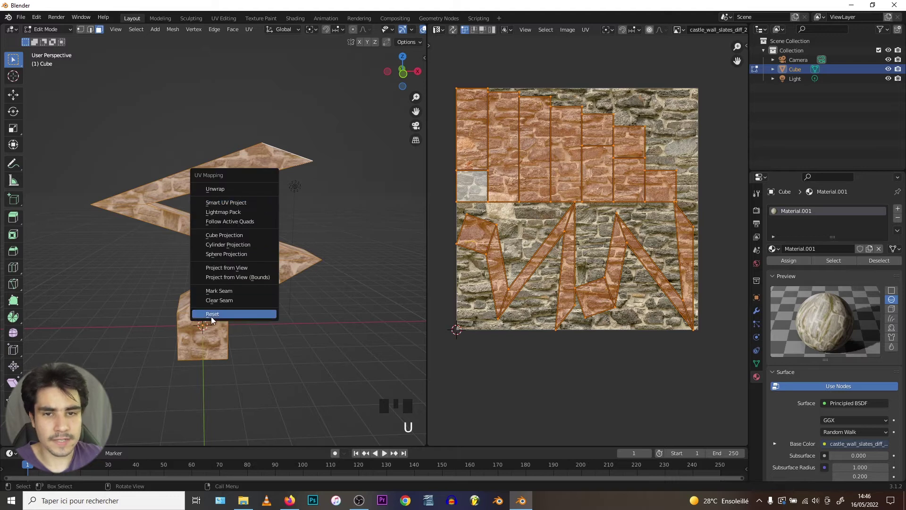
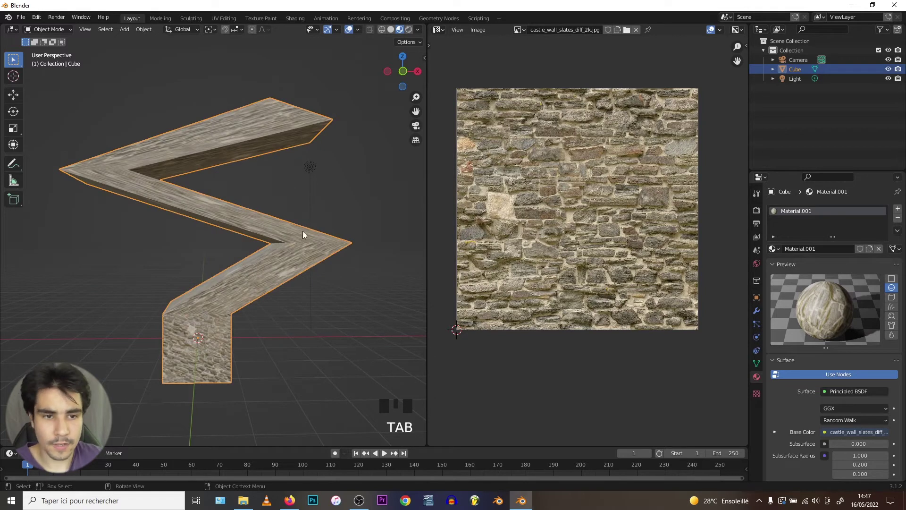
key("Tab")
left_click_drag(209, 337, 150, 295)
left_click(149, 295)
Delete the zigzag mesh from the scene and bring up the Add > Mesh list
left_click_drag(101, 305, 349, 294)
key("u")
key("Tab")
left_click(252, 180)
Add a new cube and enter Edit Mode to show its cross-shaped UV layout
key("shift+a")
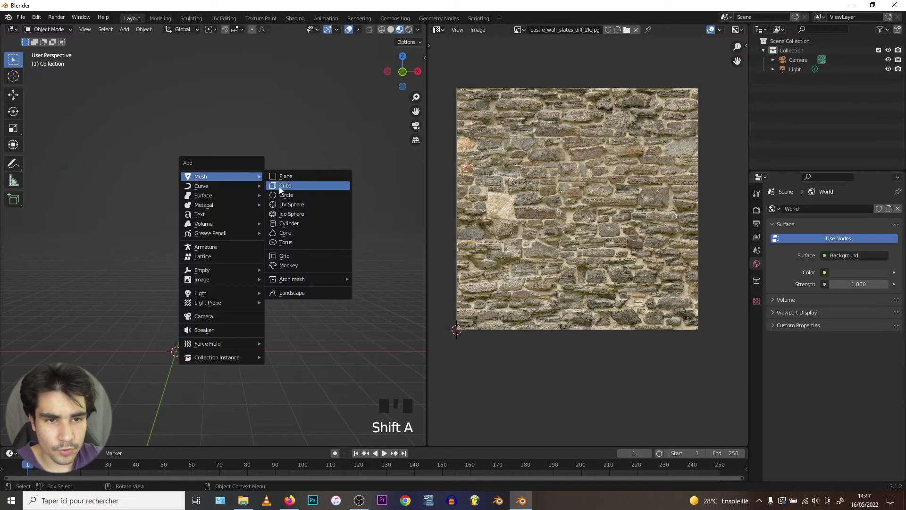
scroll("down", 3)
left_click_drag(157, 273, 189, 207)
scroll("up", 3)
scroll("up", 3)
key("Tab")
left_click_drag(249, 163, 549, 200)
scroll("up", 3)
left_click_drag(525, 110, 633, 31)
scroll("down", 3)
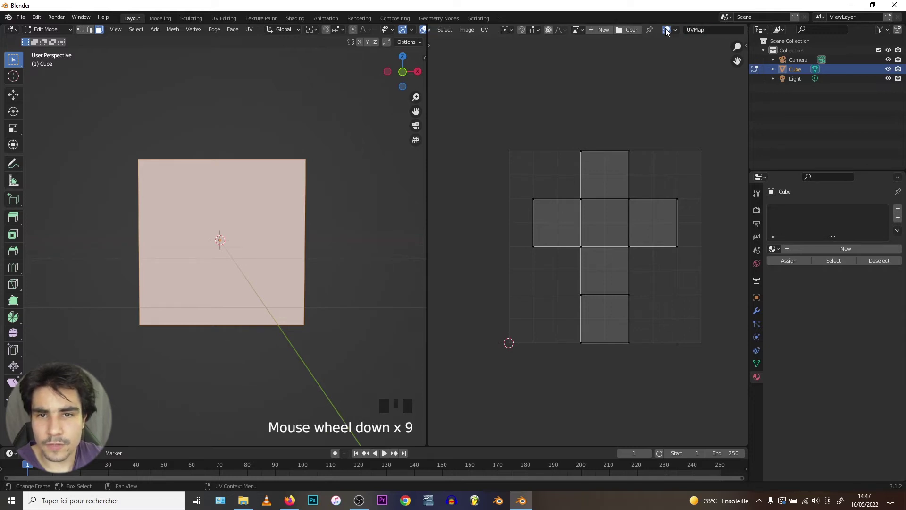
Toggle UV Sync Selection to hide and re-show the cube's UV islands
left_click(668, 29)
left_click(668, 28)
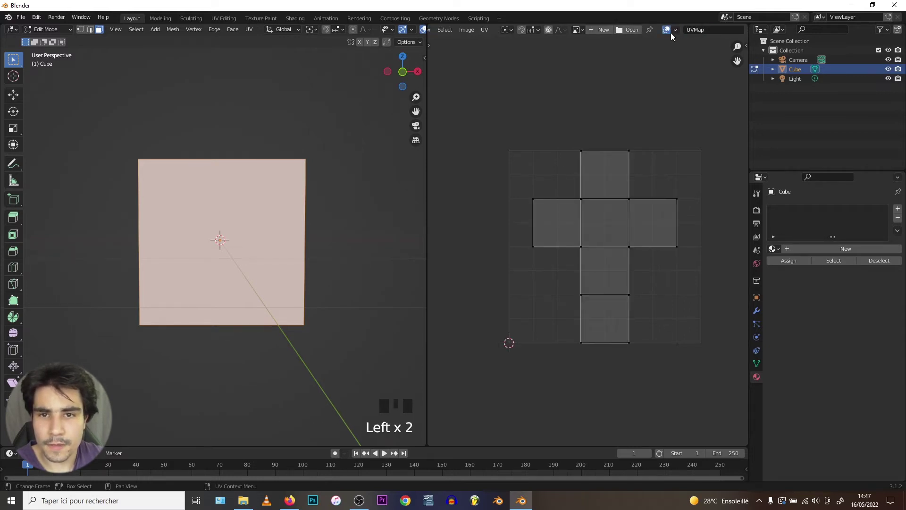
left_click(669, 29)
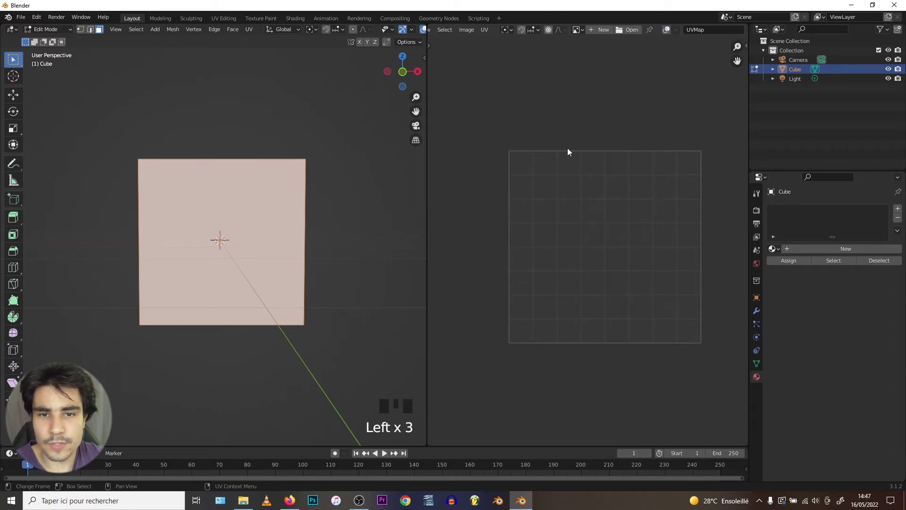
left_click(669, 28)
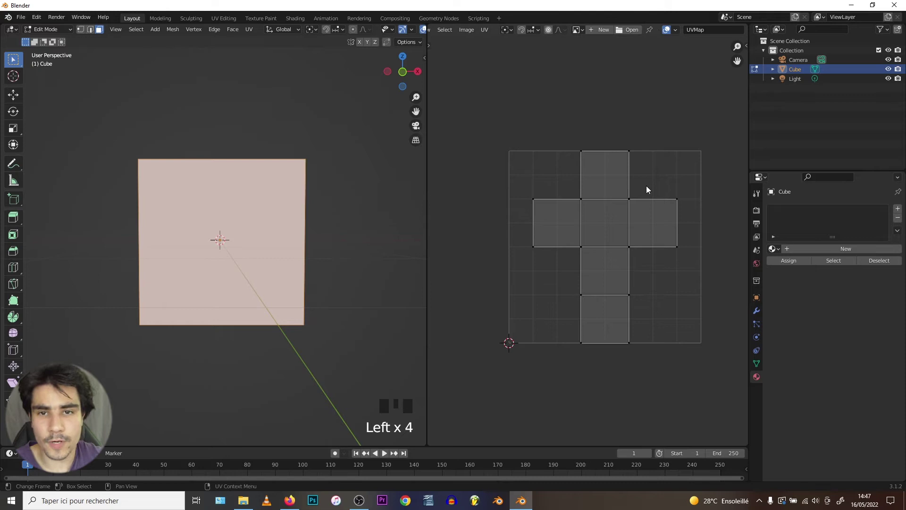
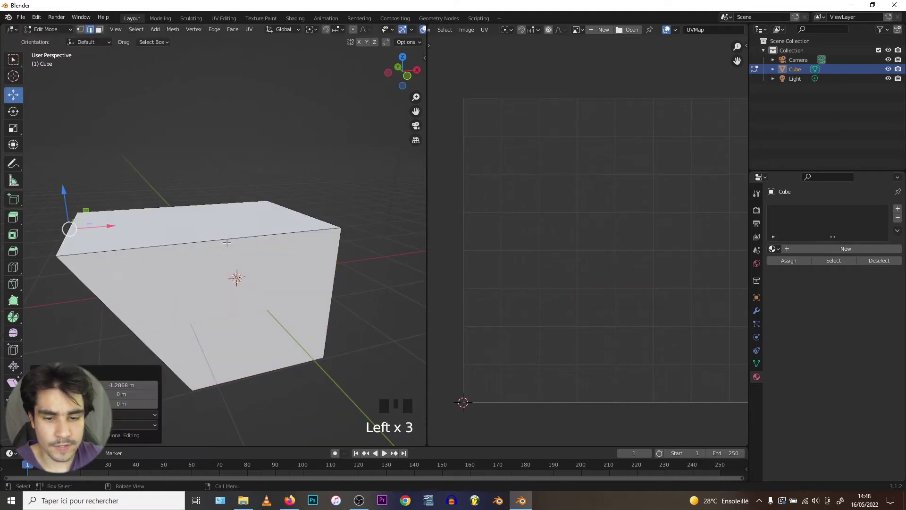
Link the stone wall material to the deformed cube and orbit to check it in the viewport
key("l")
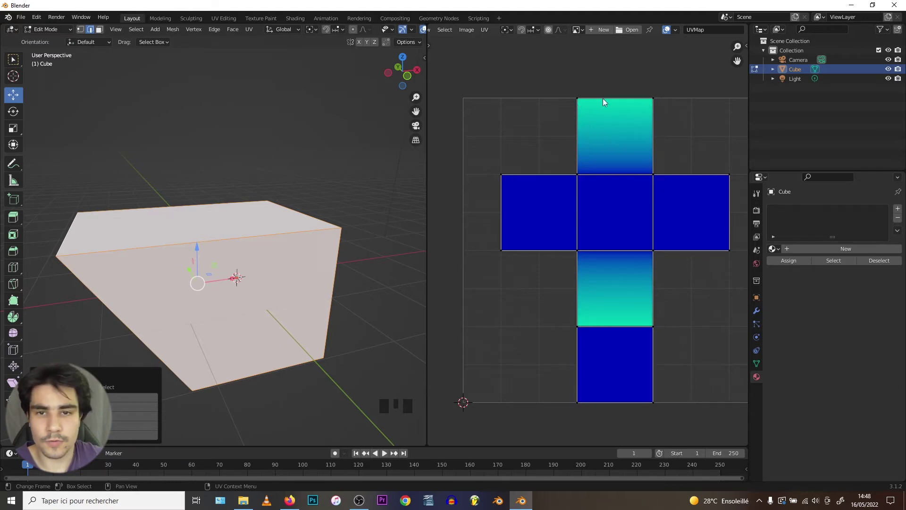
scroll("up", 3)
middle_click(598, 208)
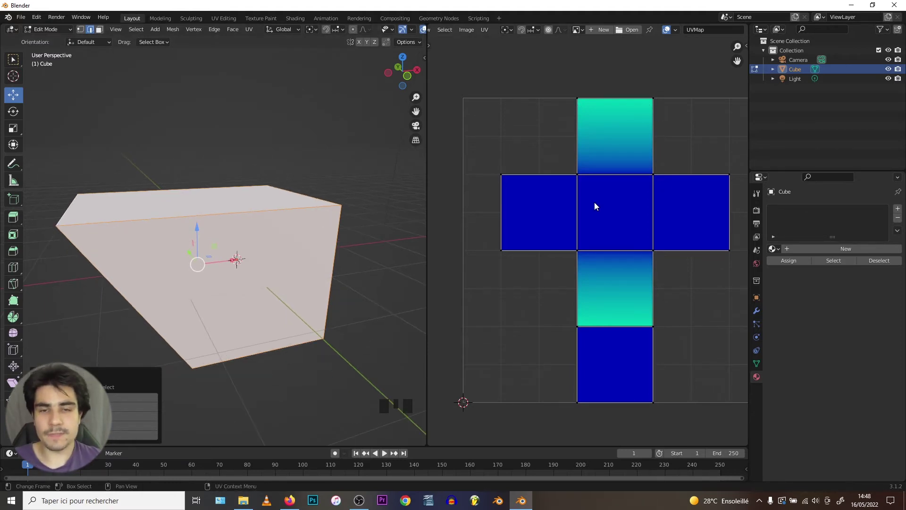
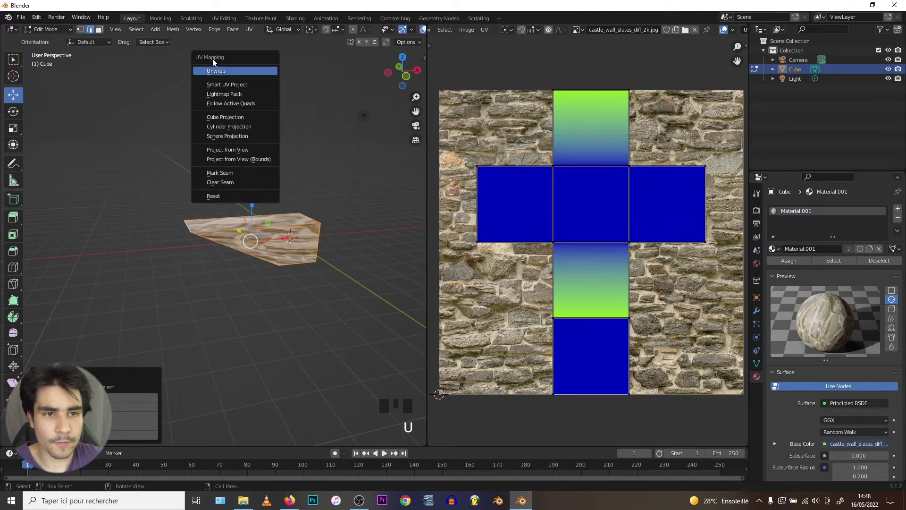
Re-unwrap the skewed cube with Smart UV Project so the stone fills its faces
key("i")
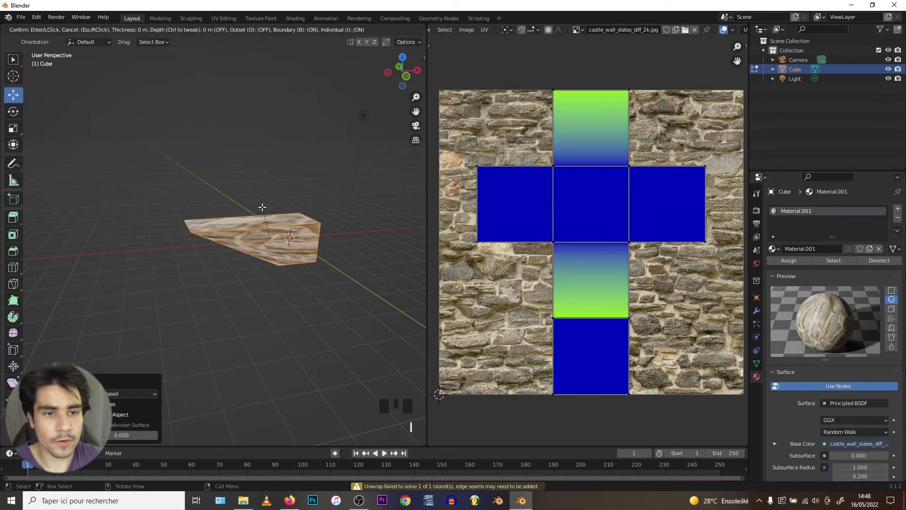
key("u")
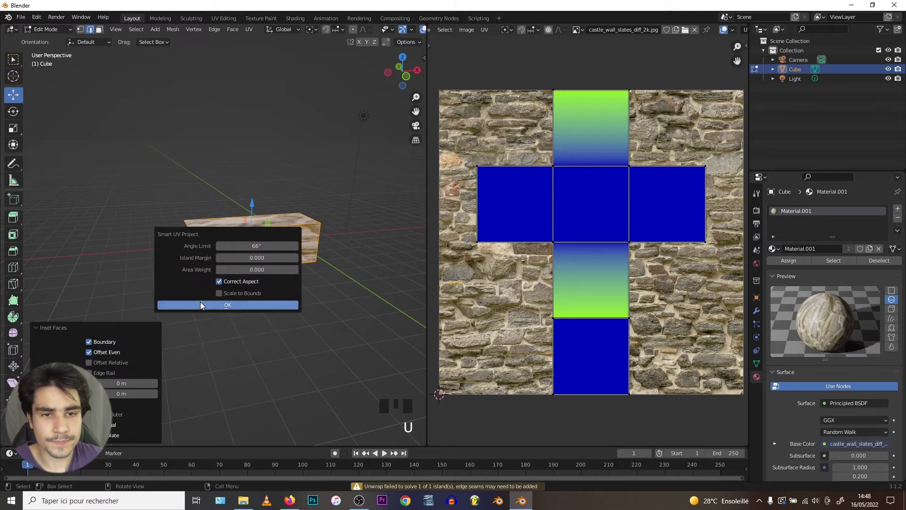
middle_click(598, 166)
key("Tab")
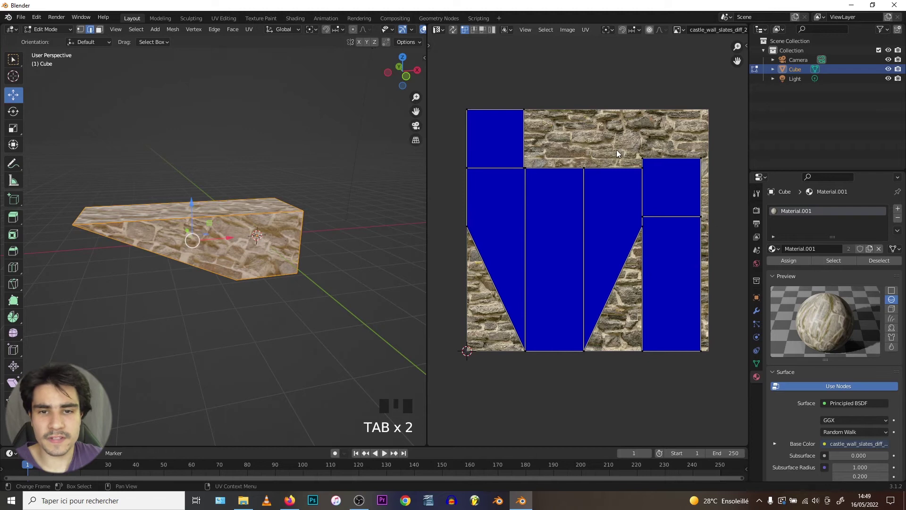
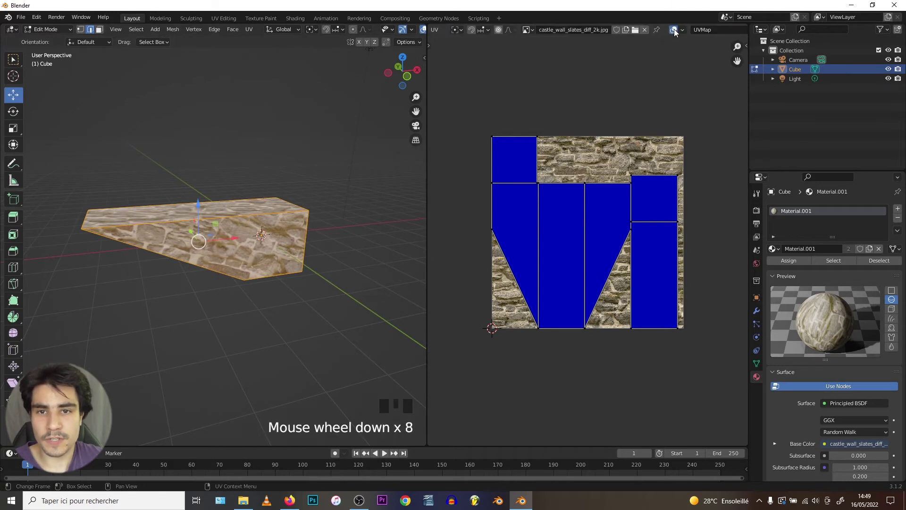
left_click_drag(687, 33, 598, 199)
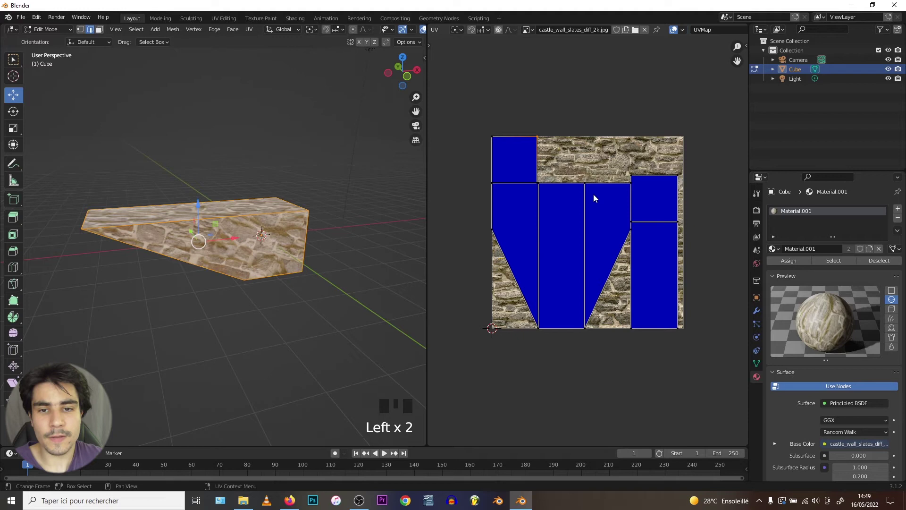
scroll("up", 3)
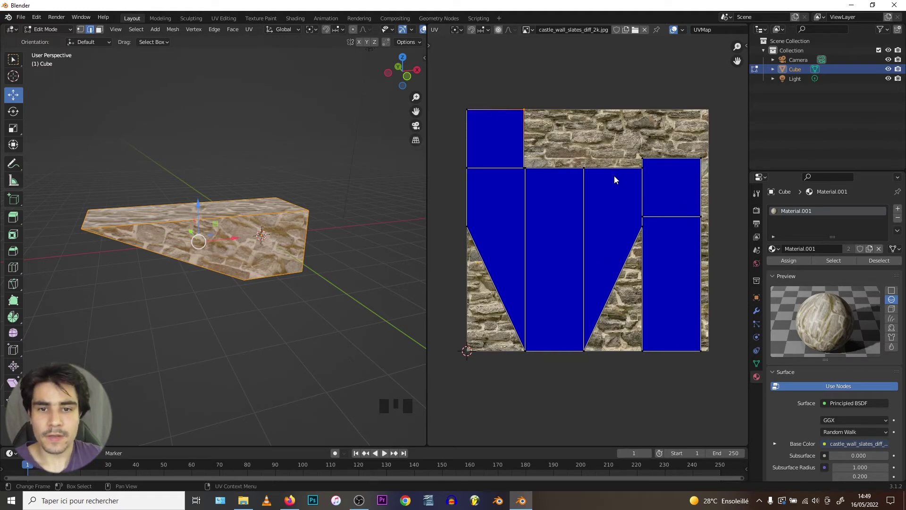
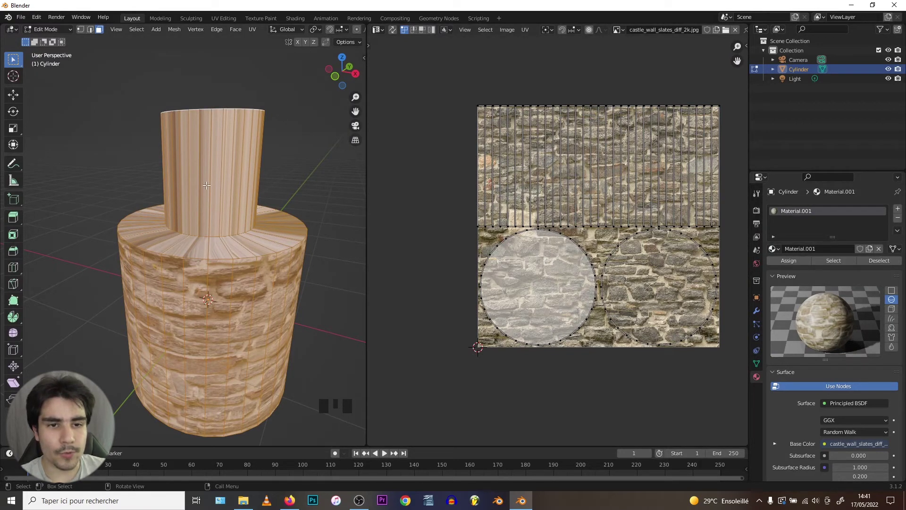
Select all stacked-cylinder faces, unwrap them into radial cap and ring islands, then deselect
left_click(208, 162)
left_click(207, 239)
left_click_drag(187, 195, 208, 228)
key("u")
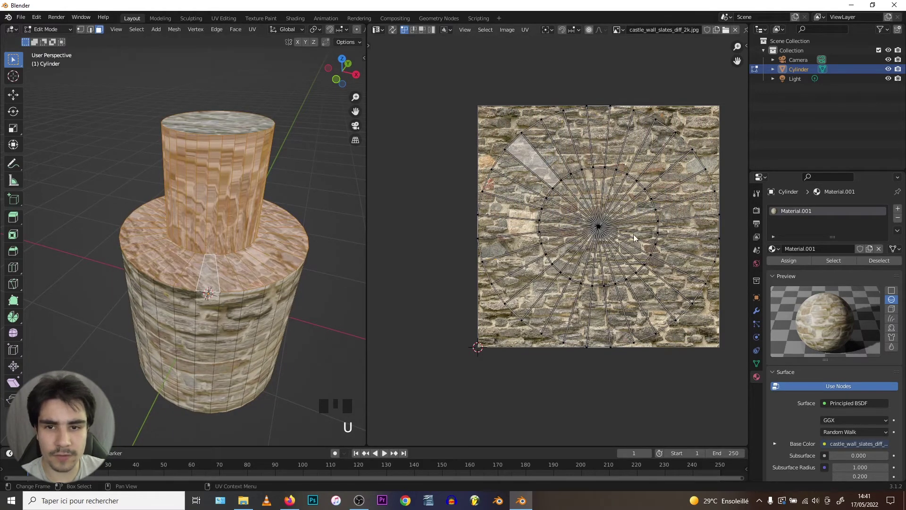
middle_click(599, 196)
scroll("up", 3)
key("Tab")
left_click_drag(134, 211, 132, 172)
key("Tab")
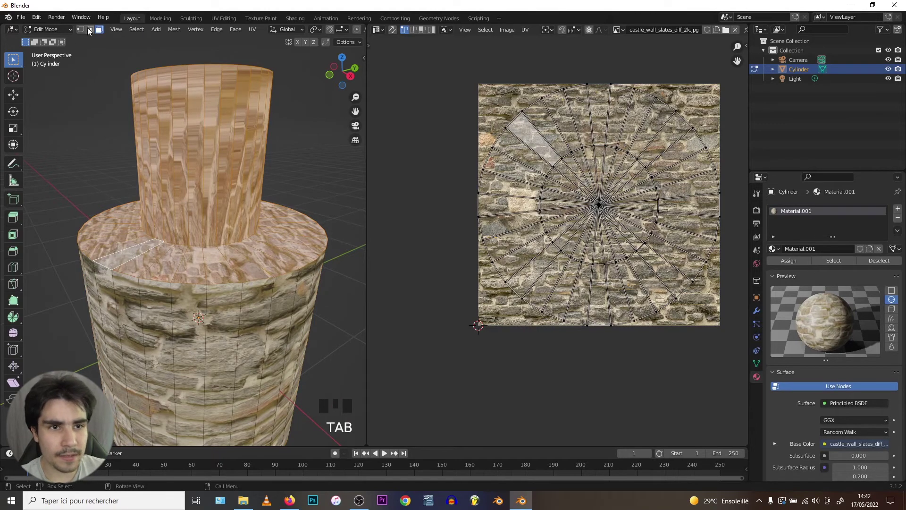
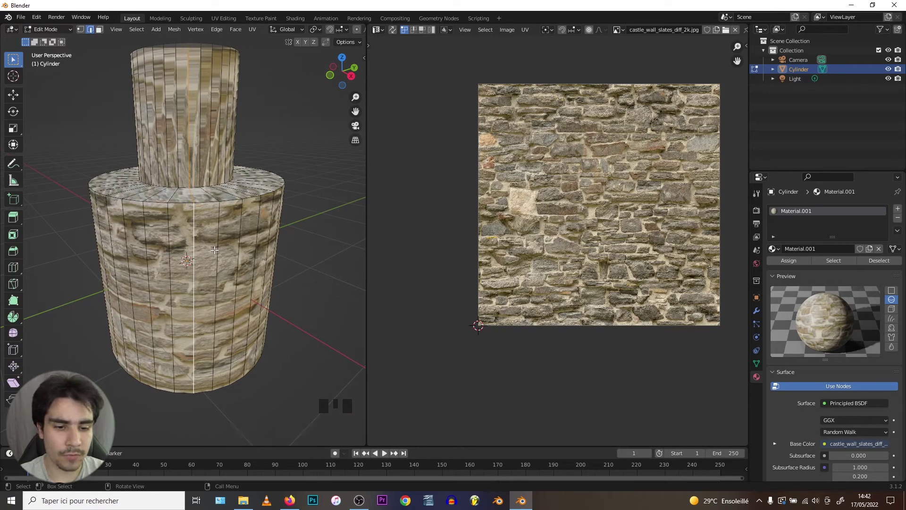
Mark a vertical edge loop as a seam and unwrap the cylinder so the stone wraps its sides
left_click_drag(234, 251, 179, 202)
left_click_drag(179, 202, 192, 169)
key("l")
key("u")
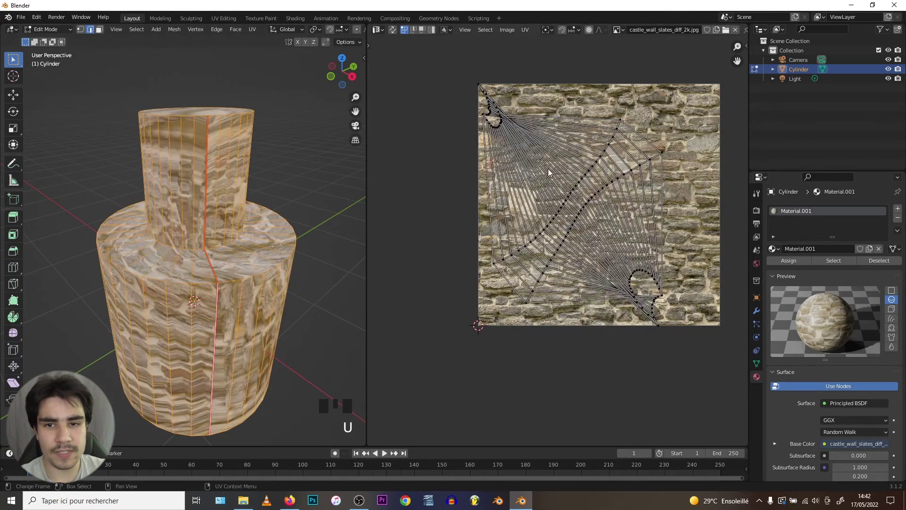
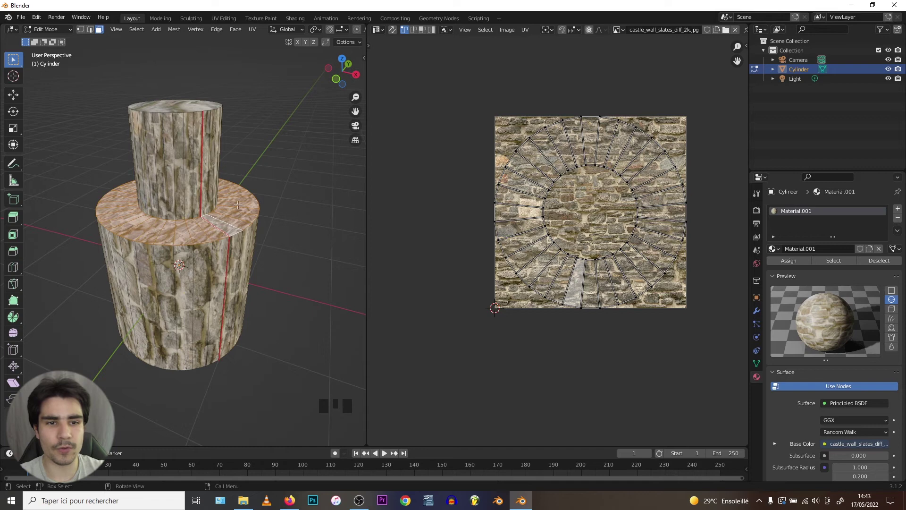
left_click_drag(164, 174, 169, 177)
scroll("up", 3)
Deselect the cylinder so only the bare stone image remains in the UV editor
key("a")
key("a")
scroll("down", 3)
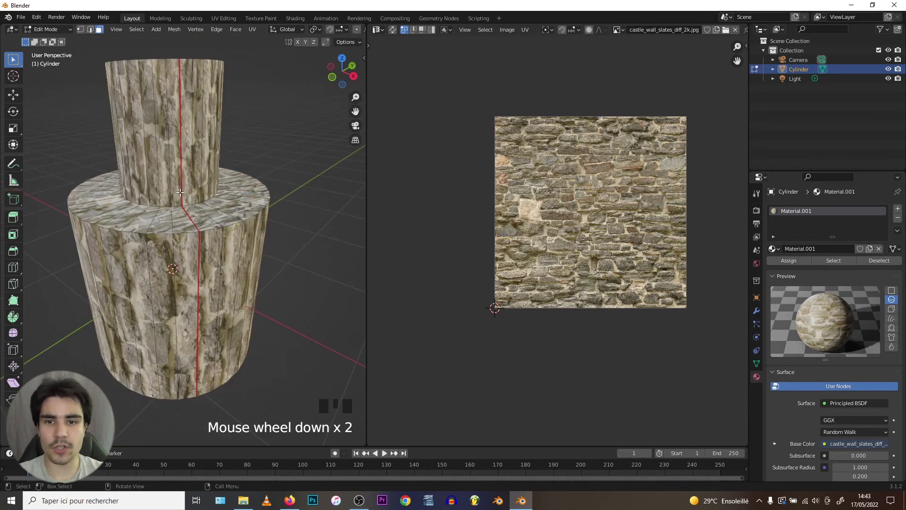
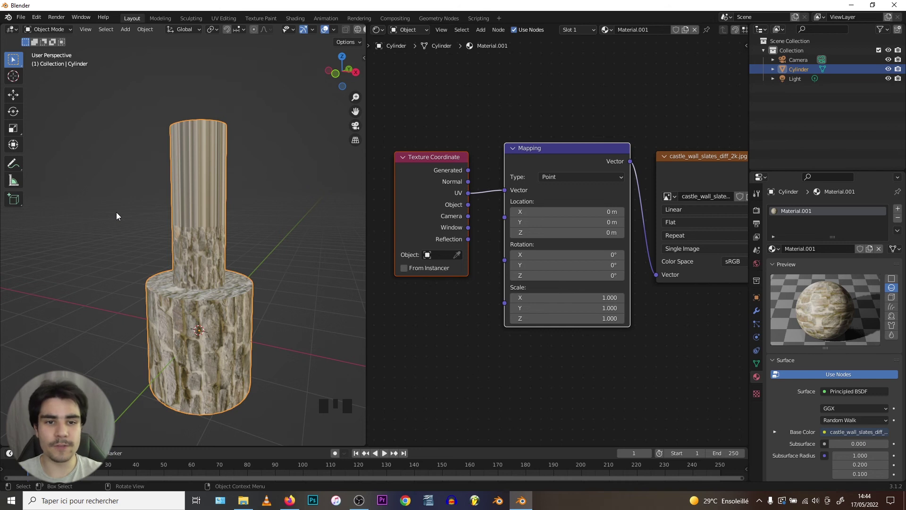
scroll("up", 3)
left_click_drag(186, 198, 199, 206)
scroll("up", 3)
scroll("up", 3)
scroll("down", 3)
middle_click(194, 213)
scroll("up", 3)
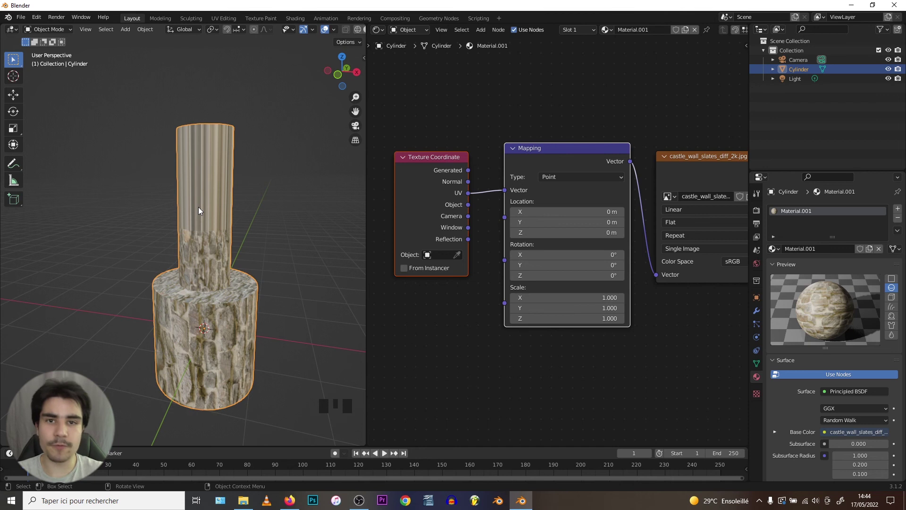